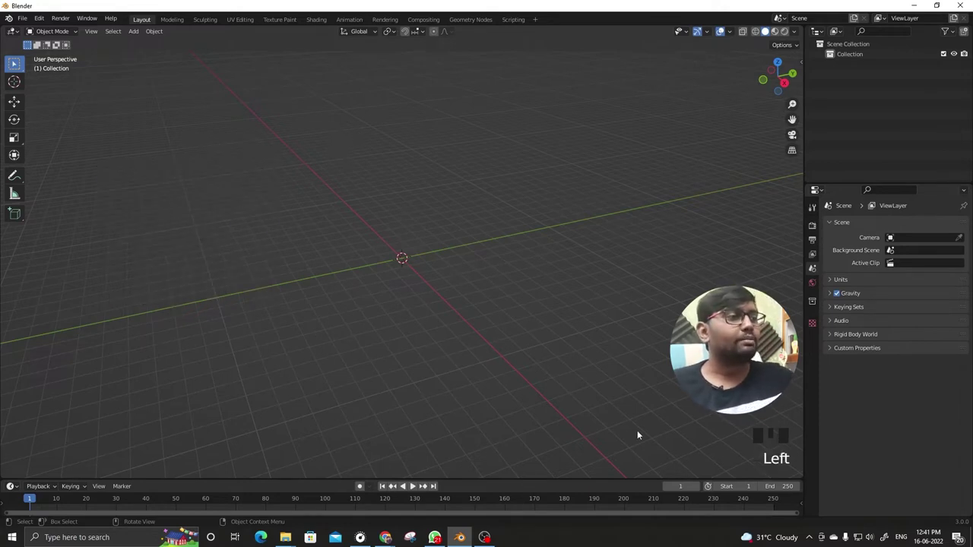
- Add a cylinder for the mug body, scale it up and stretch it taller along Z
{"action": "left_click_drag", "start_coordinate": [641, 434], "coordinate": [453, 315]}
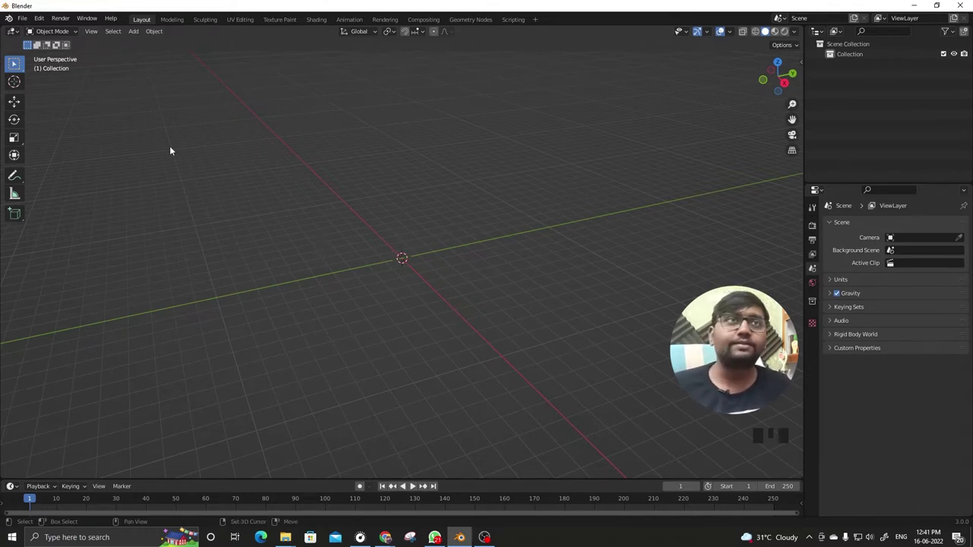
{"action": "key", "text": "shift+a"}
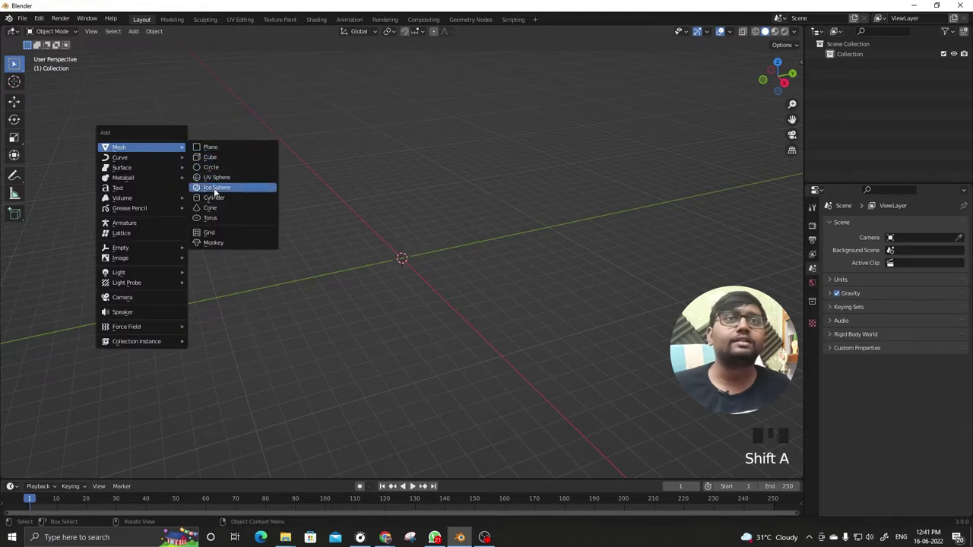
{"action": "left_click_drag", "start_coordinate": [377, 245], "coordinate": [439, 220]}
{"action": "key", "text": "s"}
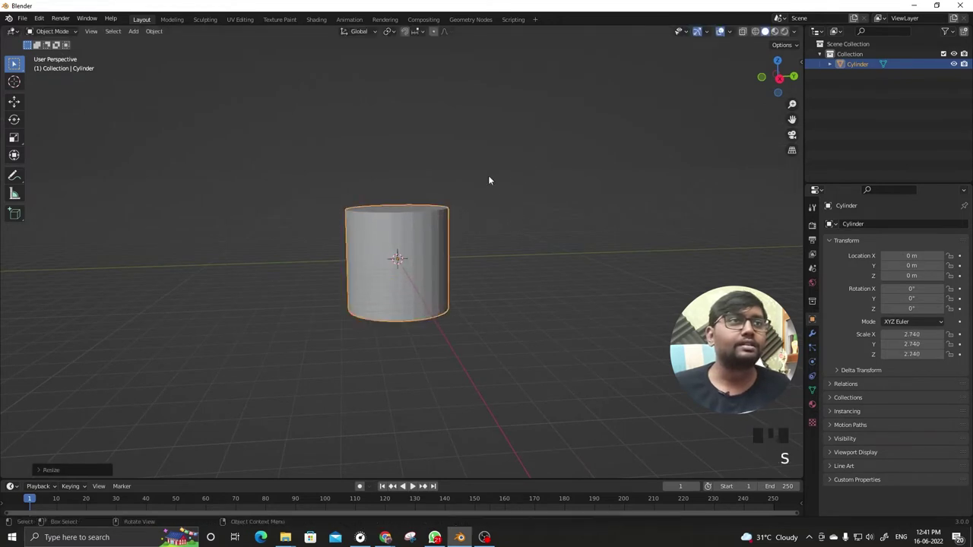
{"action": "key", "text": "s"}
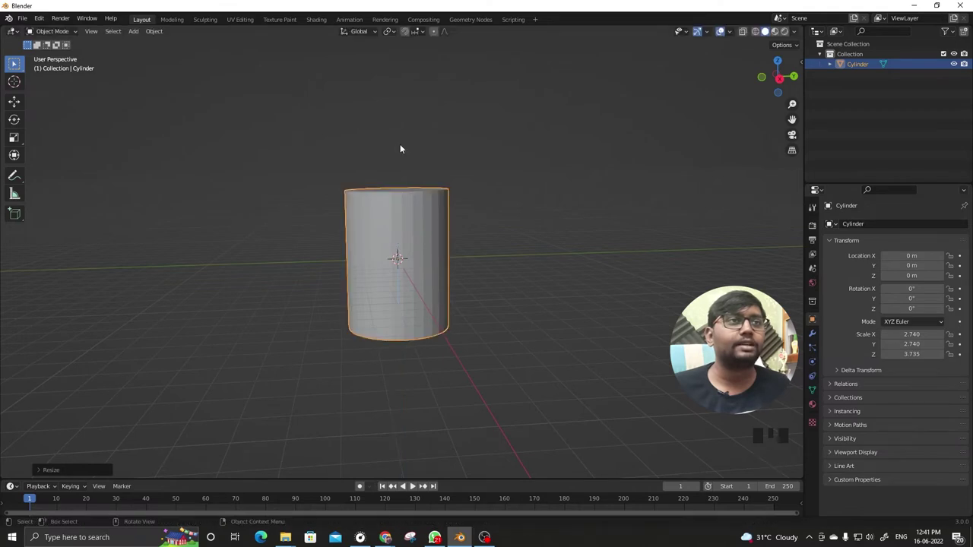
- Switch to front view and start raising the cylinder
{"action": "key", "text": "KP_1"}
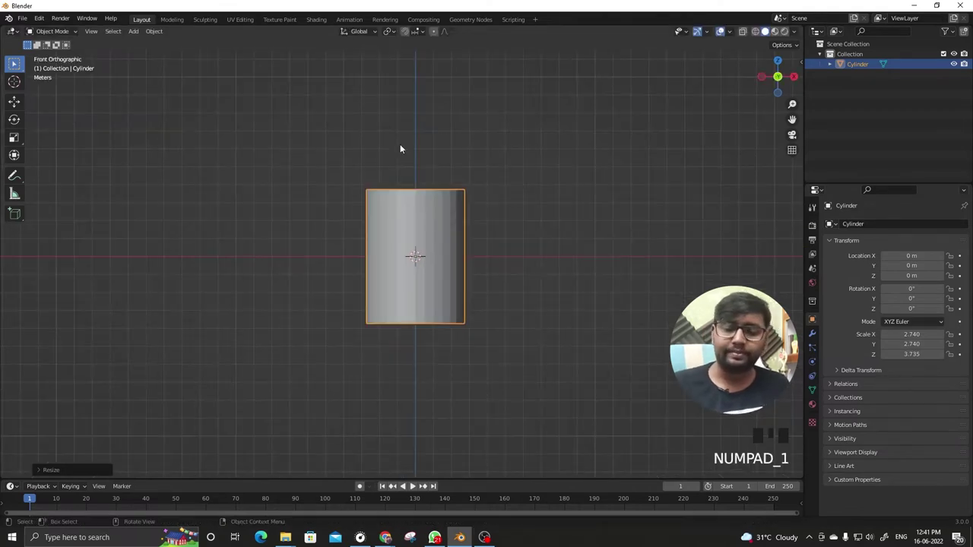
{"action": "key", "text": "g"}
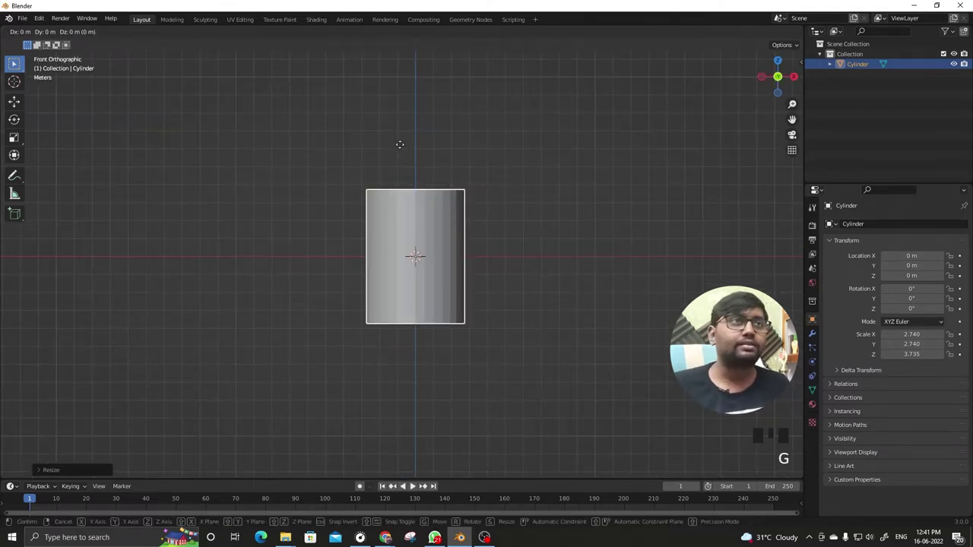
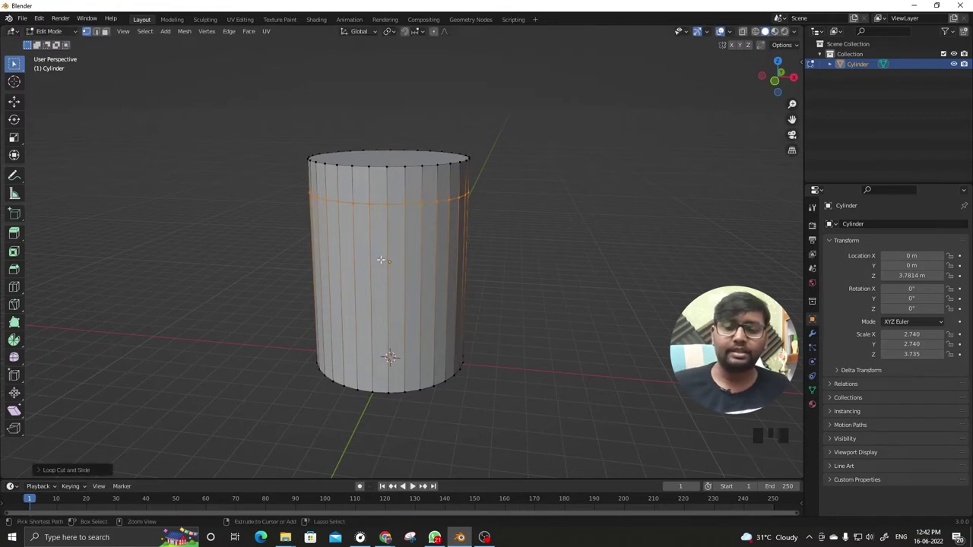
- Add another edge loop near the bottom of the cylinder
{"action": "key", "text": "ctrl+r"}
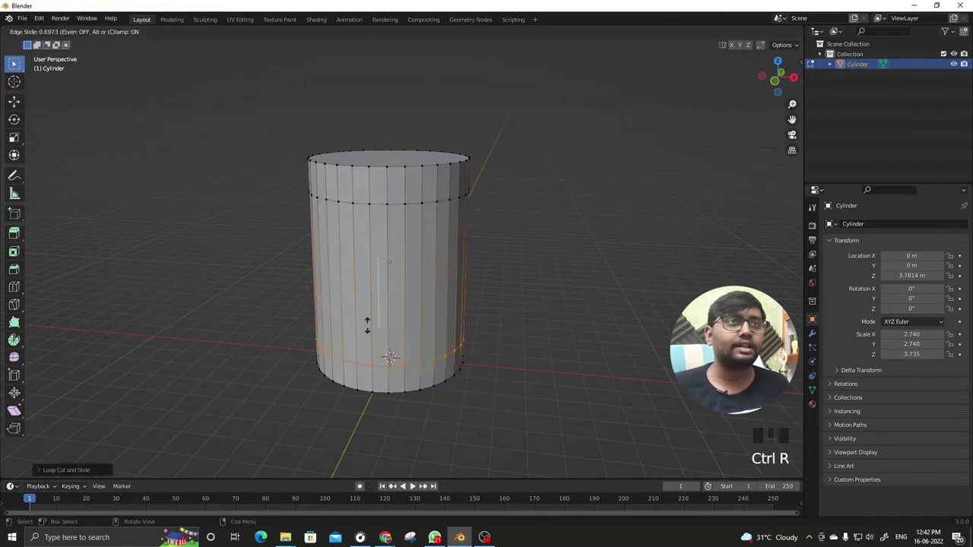
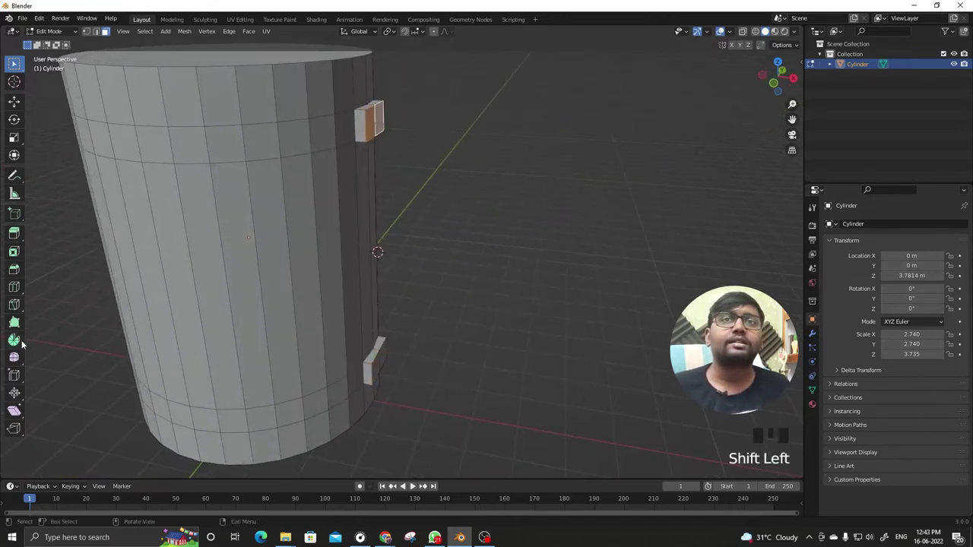
- Begin bending the handle faces into an arc with the Spin tool
{"action": "left_click_drag", "start_coordinate": [25, 346], "coordinate": [117, 51]}
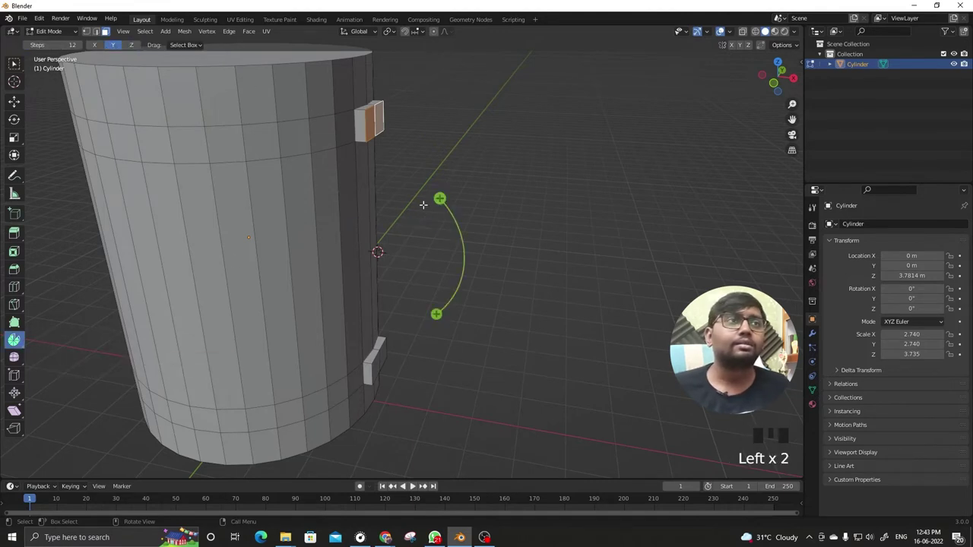
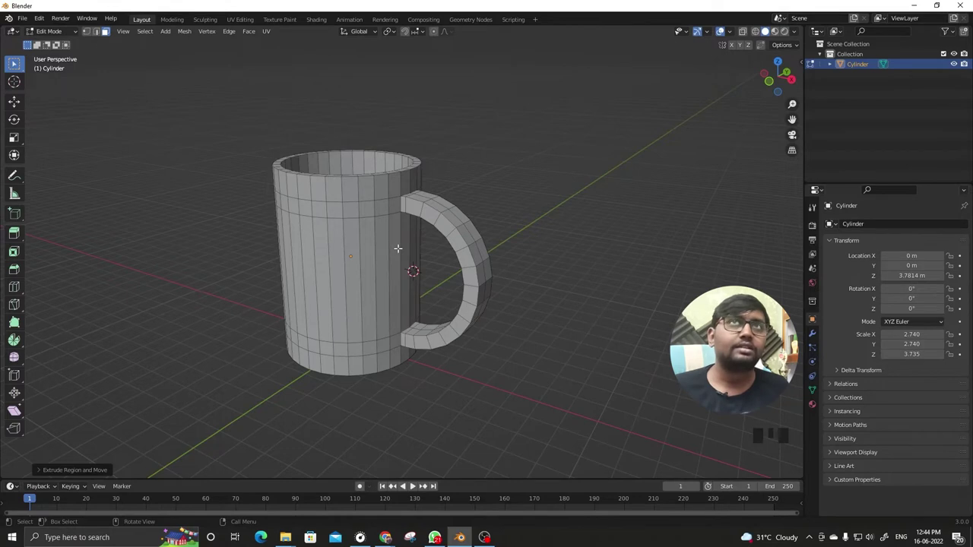
- Back in Object Mode, apply Shade Smooth to the whole mug and go to its mesh data properties
{"action": "key", "text": "Tab"}
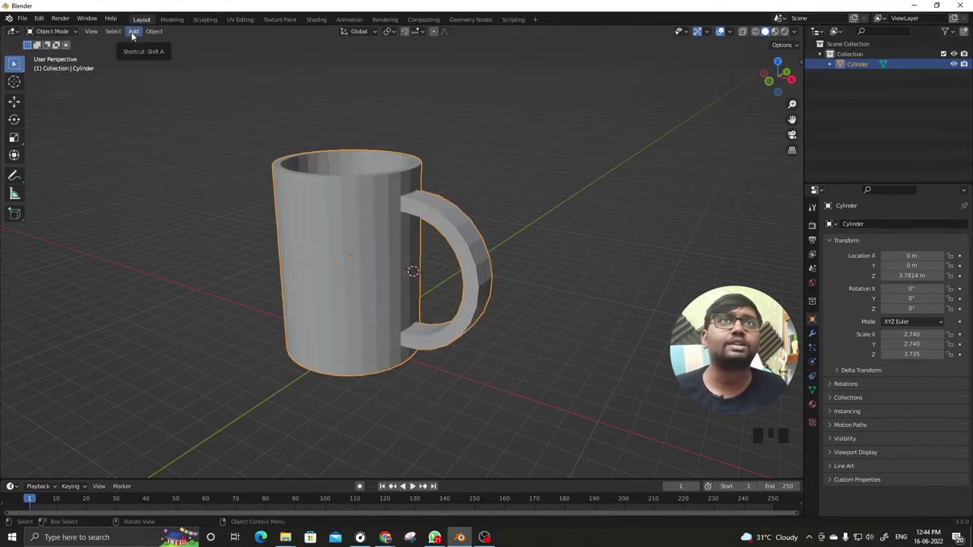
{"action": "left_click_drag", "start_coordinate": [159, 38], "coordinate": [202, 249]}
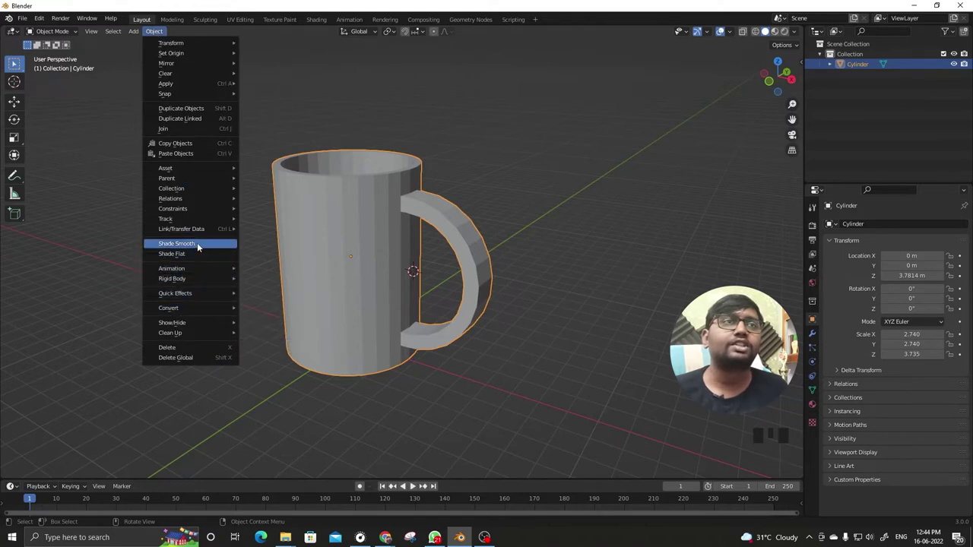
{"action": "left_click_drag", "start_coordinate": [352, 246], "coordinate": [449, 217]}
{"action": "key", "text": "ctrl+z"}
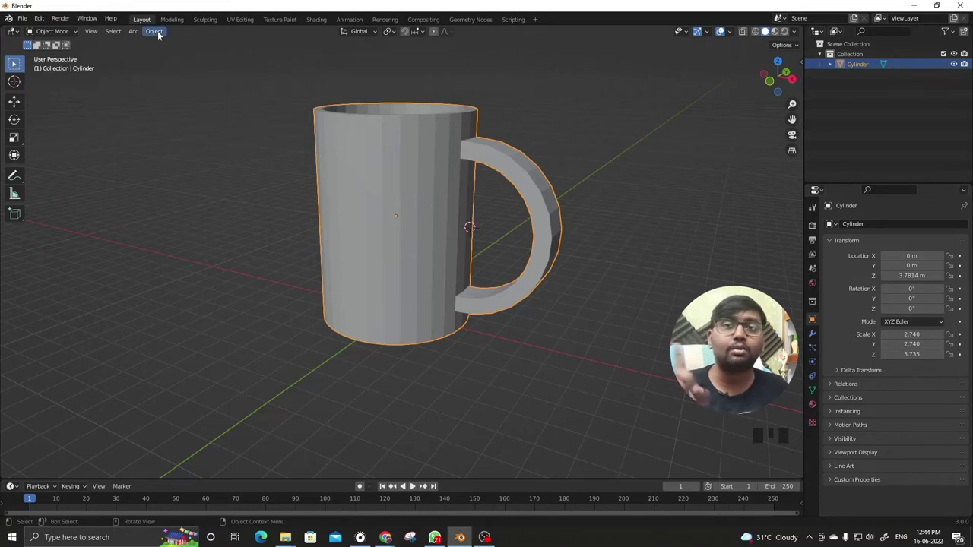
{"action": "left_click_drag", "start_coordinate": [161, 35], "coordinate": [814, 397]}
{"action": "left_click", "coordinate": [815, 398]}
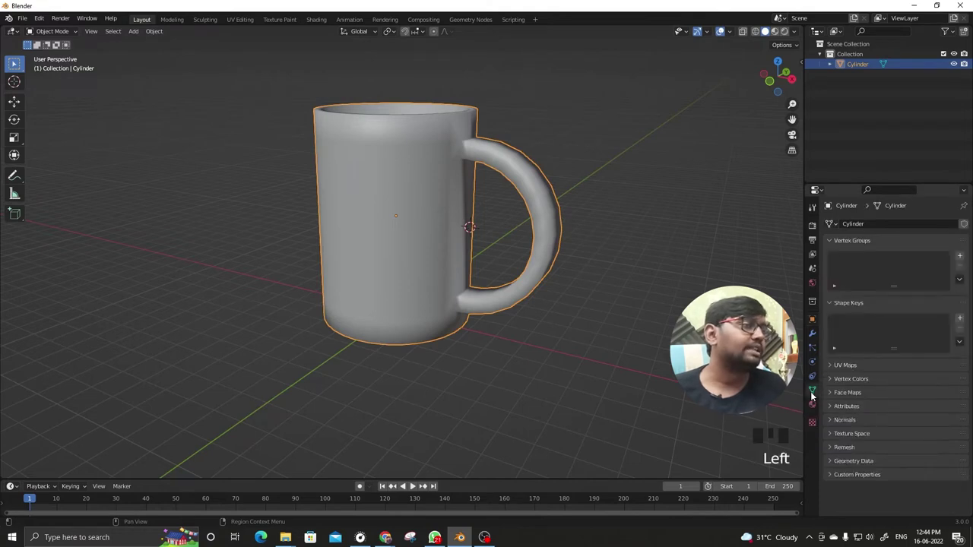
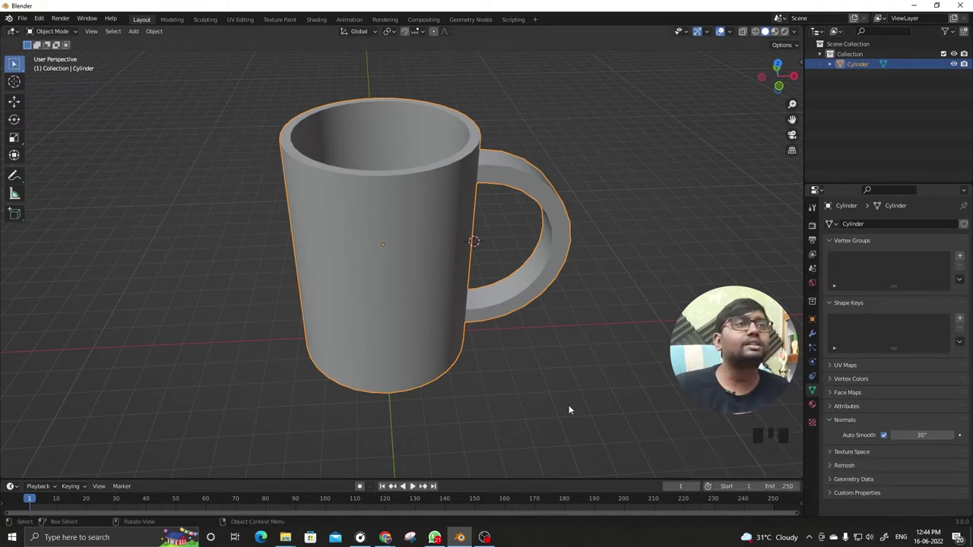
{"action": "left_click_drag", "start_coordinate": [563, 406], "coordinate": [528, 389]}
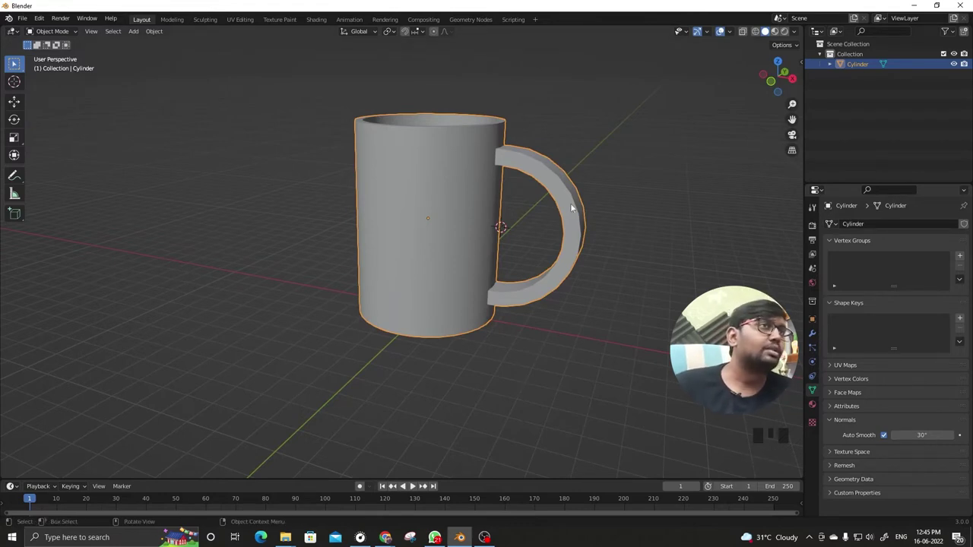
{"action": "left_click_drag", "start_coordinate": [512, 168], "coordinate": [451, 60]}
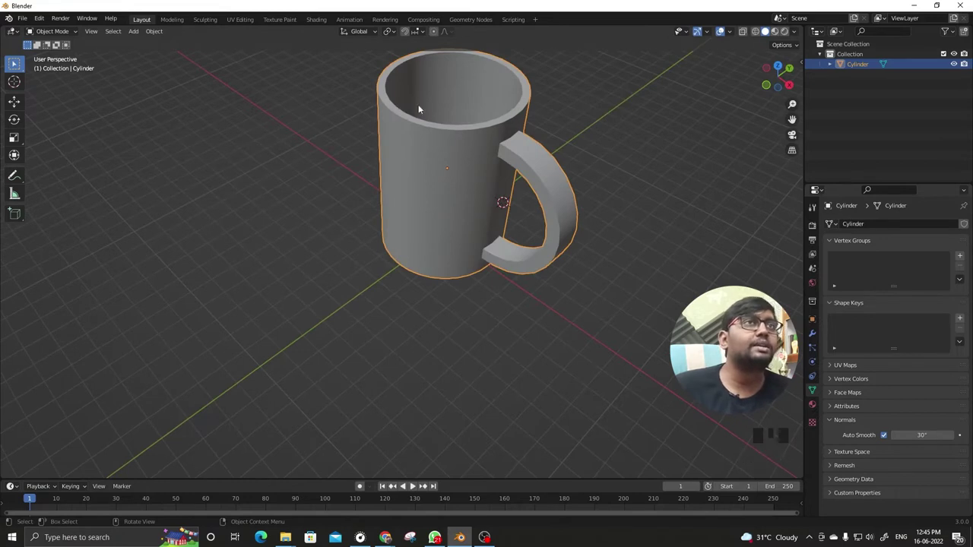
{"action": "left_click_drag", "start_coordinate": [545, 193], "coordinate": [845, 359]}
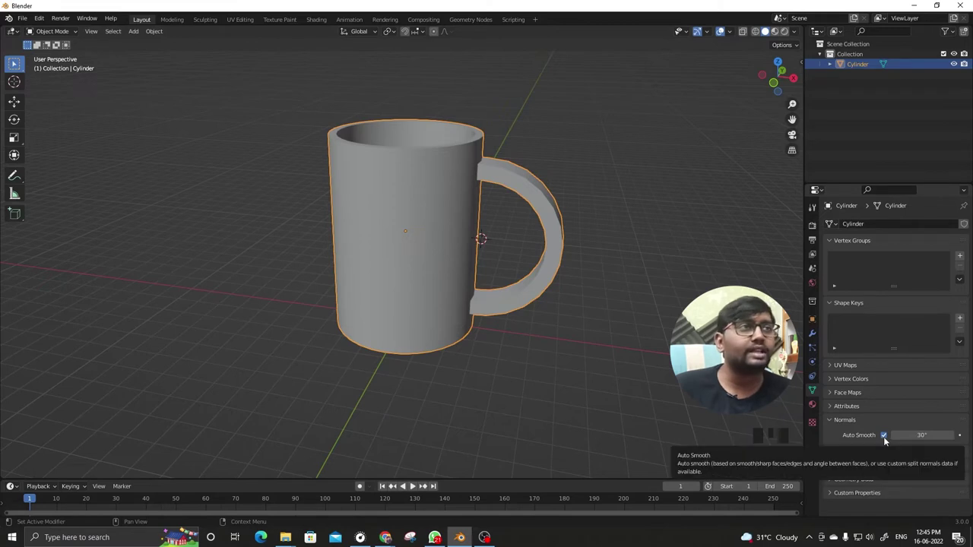
{"action": "left_click", "coordinate": [888, 441]}
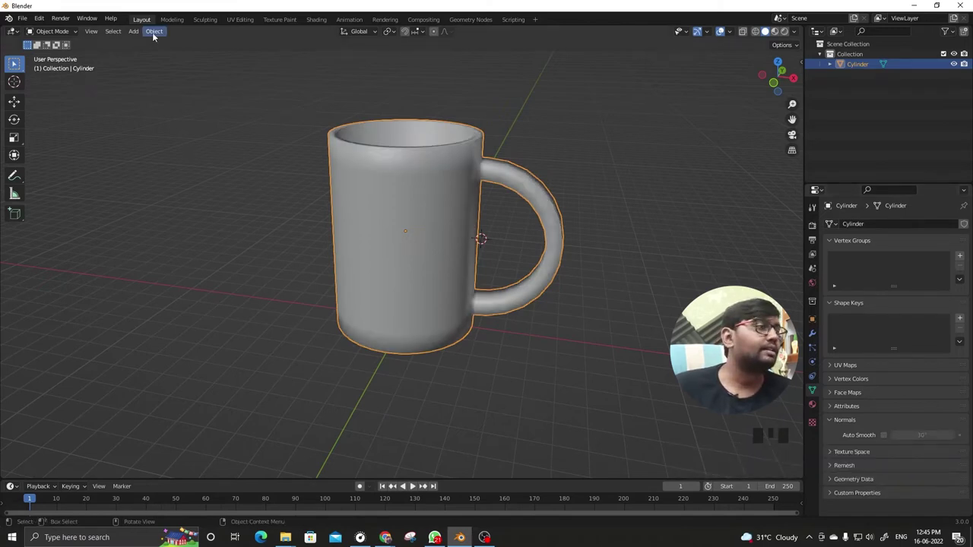
{"action": "left_click_drag", "start_coordinate": [156, 38], "coordinate": [258, 261]}
{"action": "left_click_drag", "start_coordinate": [441, 265], "coordinate": [816, 337]}
- Add a Subdivision Surface modifier to the mug from the Generate list
{"action": "left_click", "coordinate": [817, 337]}
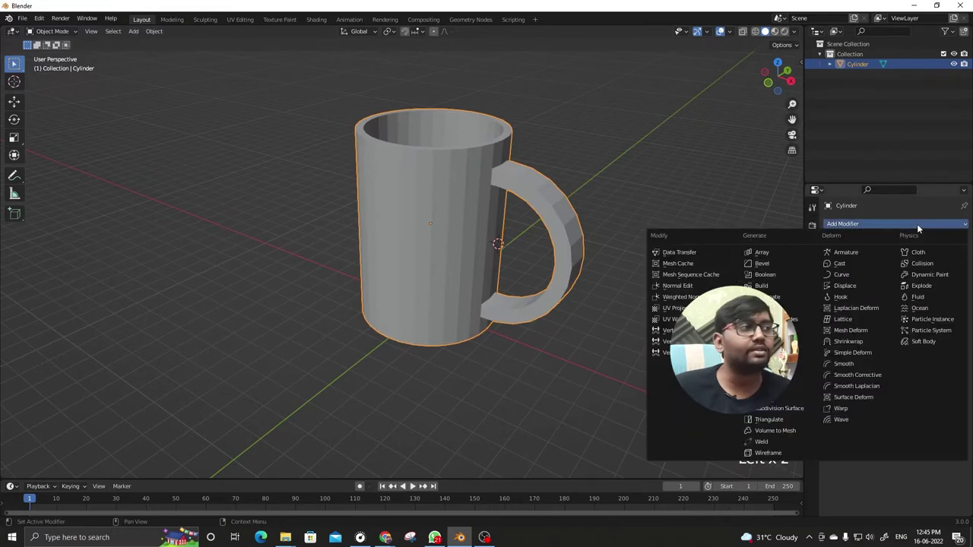
{"action": "left_click", "coordinate": [784, 413]}
{"action": "left_click", "coordinate": [783, 413]}
{"action": "left_click_drag", "start_coordinate": [566, 300], "coordinate": [532, 267]}
{"action": "scroll", "scroll_direction": "up", "scroll_amount": 3}
{"action": "left_click_drag", "start_coordinate": [525, 235], "coordinate": [499, 236]}
{"action": "scroll", "scroll_direction": "down", "scroll_amount": 3}
- Inspect the subdivided mug from around and apply Shade Smooth to it
{"action": "left_click_drag", "start_coordinate": [489, 221], "coordinate": [489, 243]}
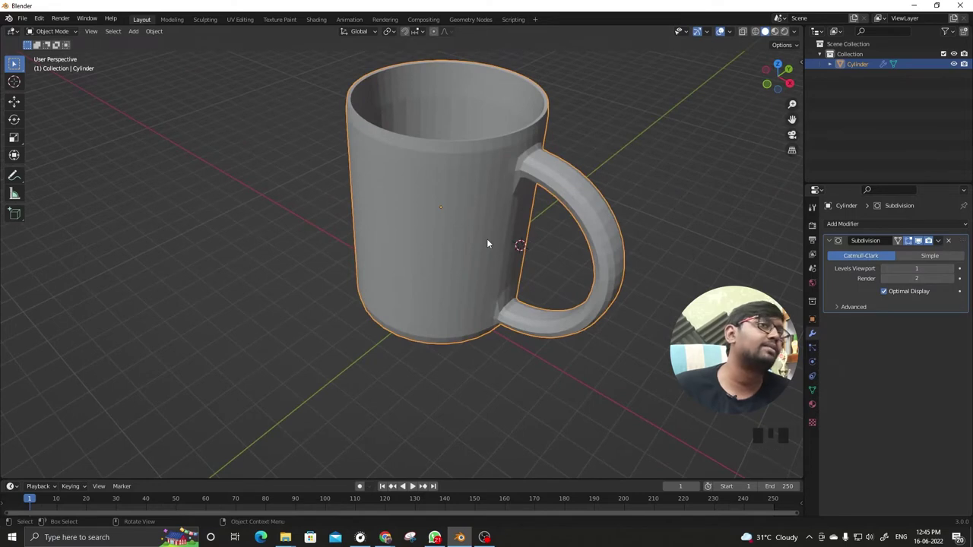
{"action": "left_click_drag", "start_coordinate": [466, 242], "coordinate": [379, 195]}
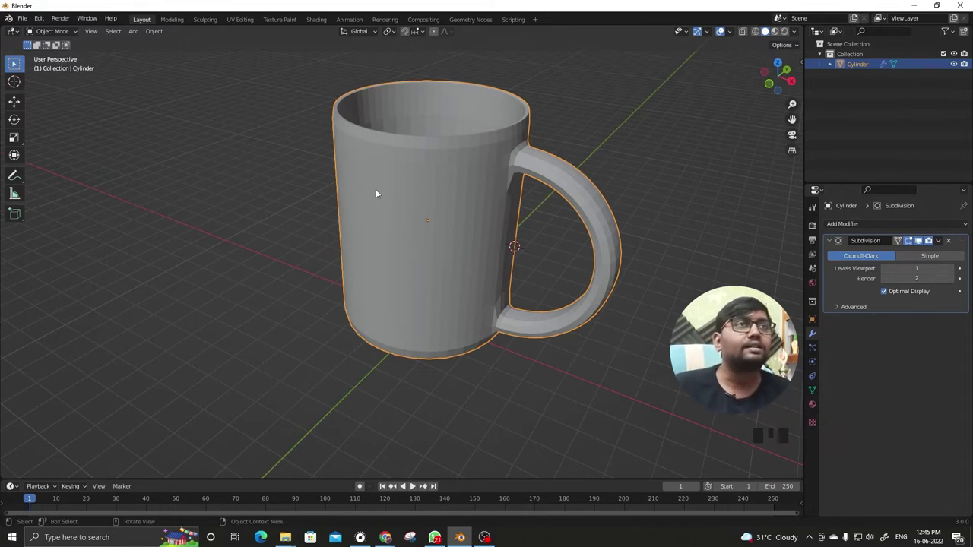
{"action": "left_click_drag", "start_coordinate": [152, 38], "coordinate": [174, 248]}
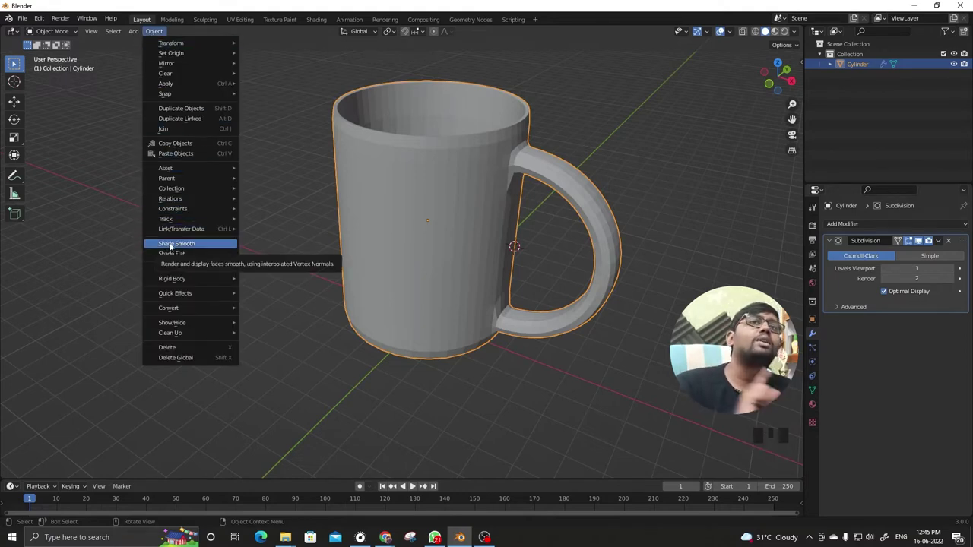
- Orbit the view slightly around the mug
{"action": "left_click_drag", "start_coordinate": [402, 260], "coordinate": [435, 254]}
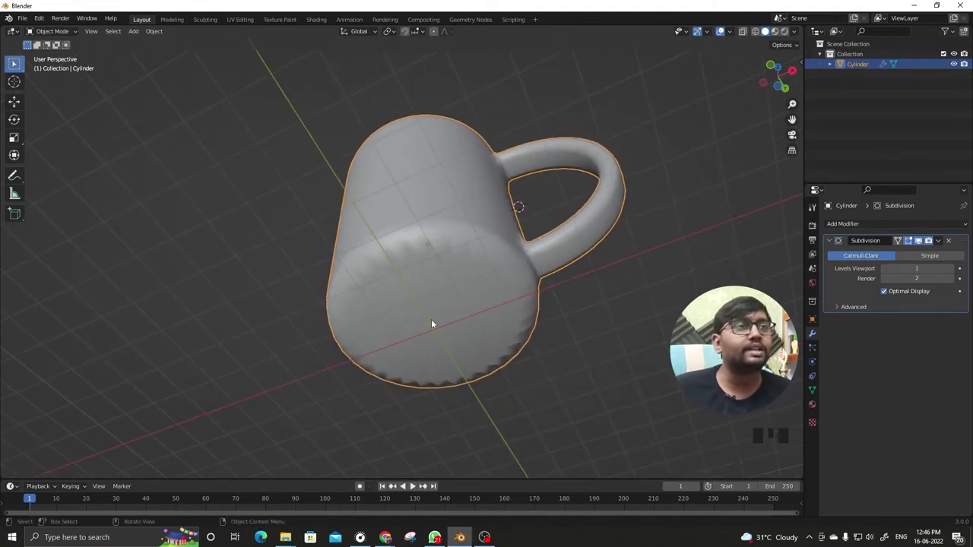
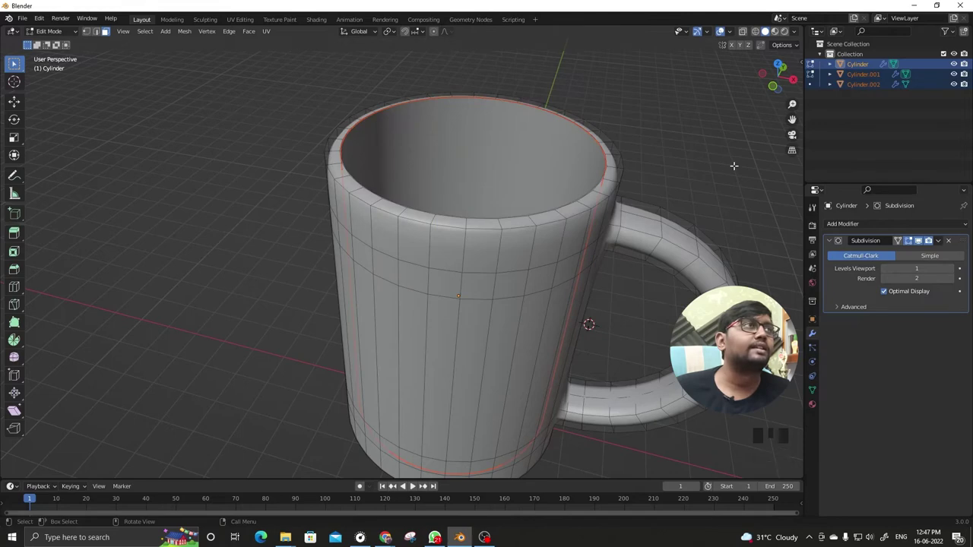
- Return to Object Mode and orbit to the mug's handle side
{"action": "key", "text": "Tab"}
{"action": "left_click", "coordinate": [215, 159]}
{"action": "left_click_drag", "start_coordinate": [396, 233], "coordinate": [402, 256]}
{"action": "scroll", "scroll_direction": "down", "scroll_amount": 3}
{"action": "left_click_drag", "start_coordinate": [430, 251], "coordinate": [552, 264]}
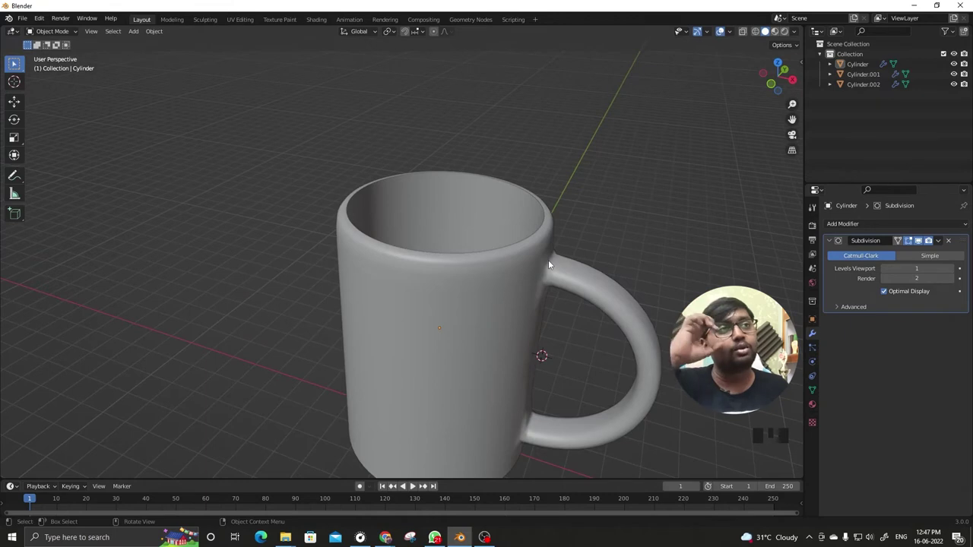
- Select the outer shell and inner part in turn to confirm they are separate objects, then clear the selection
{"action": "left_click", "coordinate": [482, 219]}
{"action": "left_click", "coordinate": [571, 282]}
{"action": "left_click", "coordinate": [486, 225]}
{"action": "left_click", "coordinate": [570, 272]}
{"action": "left_click", "coordinate": [505, 231]}
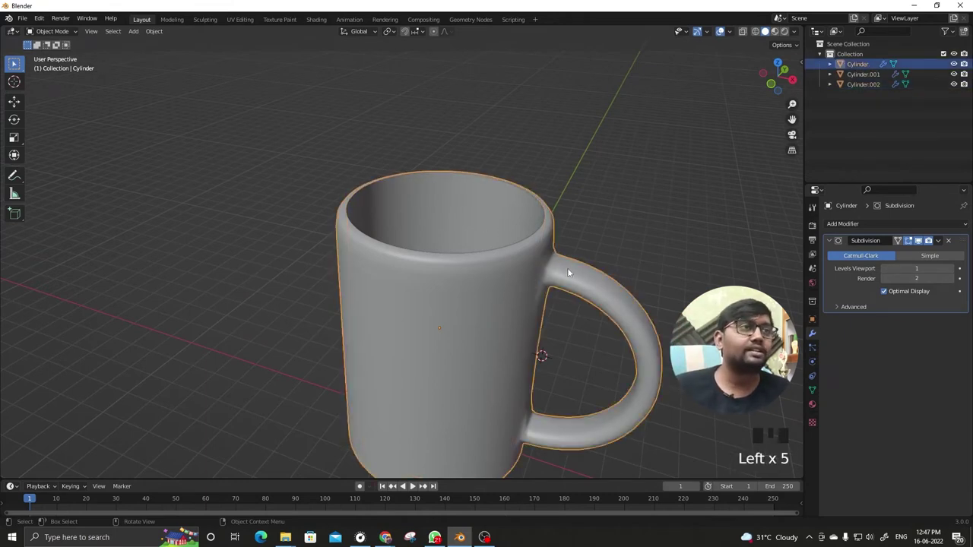
{"action": "left_click", "coordinate": [572, 272]}
{"action": "left_click", "coordinate": [494, 228]}
{"action": "left_click", "coordinate": [566, 270]}
{"action": "left_click", "coordinate": [511, 231]}
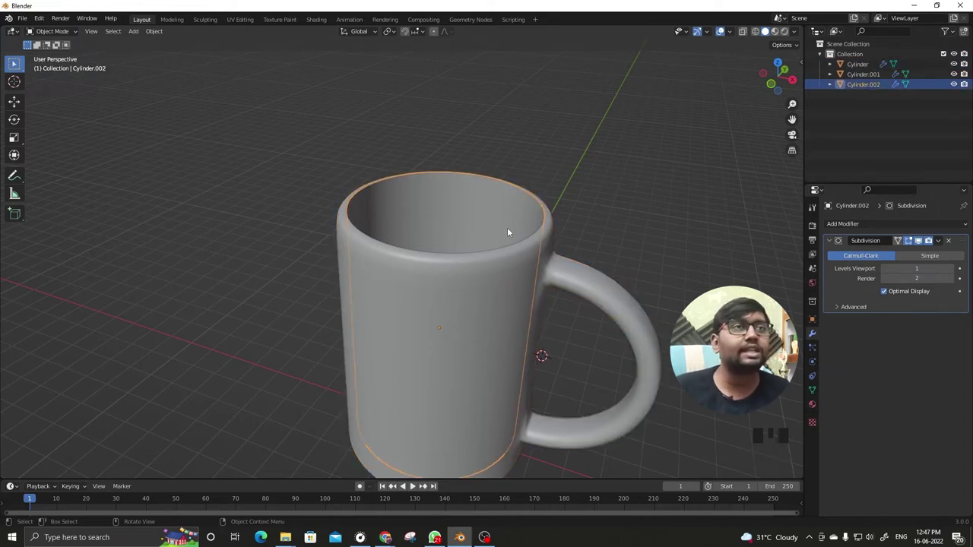
{"action": "left_click", "coordinate": [598, 237]}
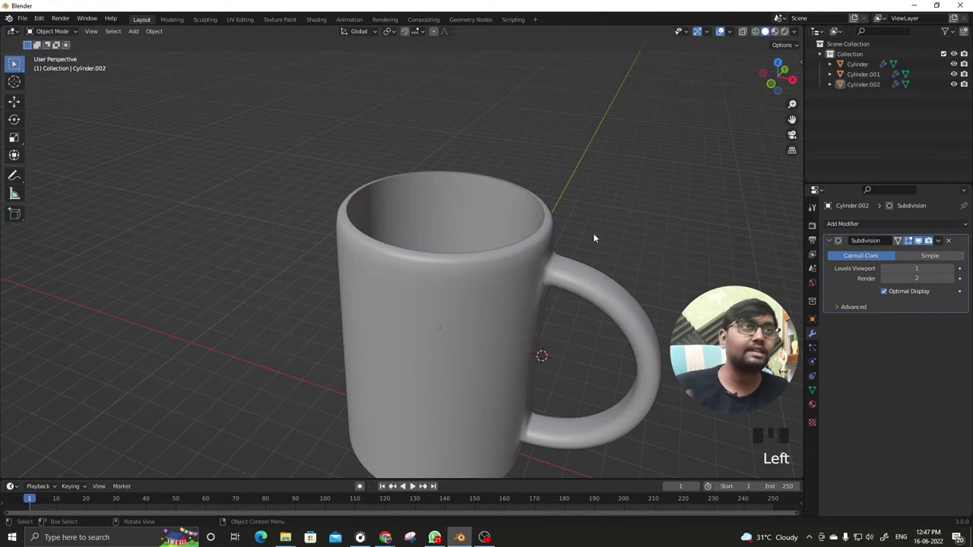
- Switch the viewport to Material Preview and set up the inner part's material settings
{"action": "scroll", "scroll_direction": "down", "scroll_amount": 3}
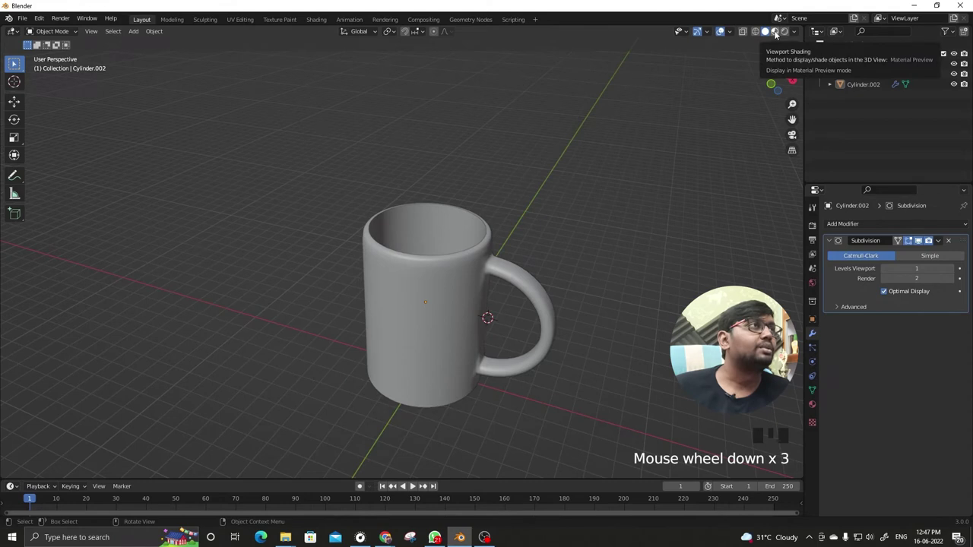
{"action": "left_click_drag", "start_coordinate": [576, 288], "coordinate": [526, 318]}
{"action": "left_click", "coordinate": [453, 240]}
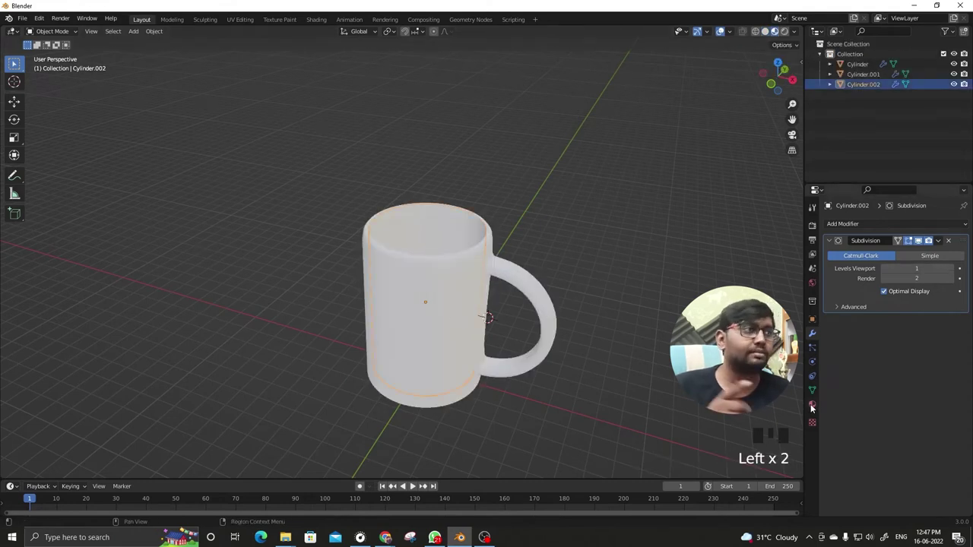
{"action": "left_click", "coordinate": [815, 410]}
{"action": "left_click_drag", "start_coordinate": [907, 273], "coordinate": [909, 381]}
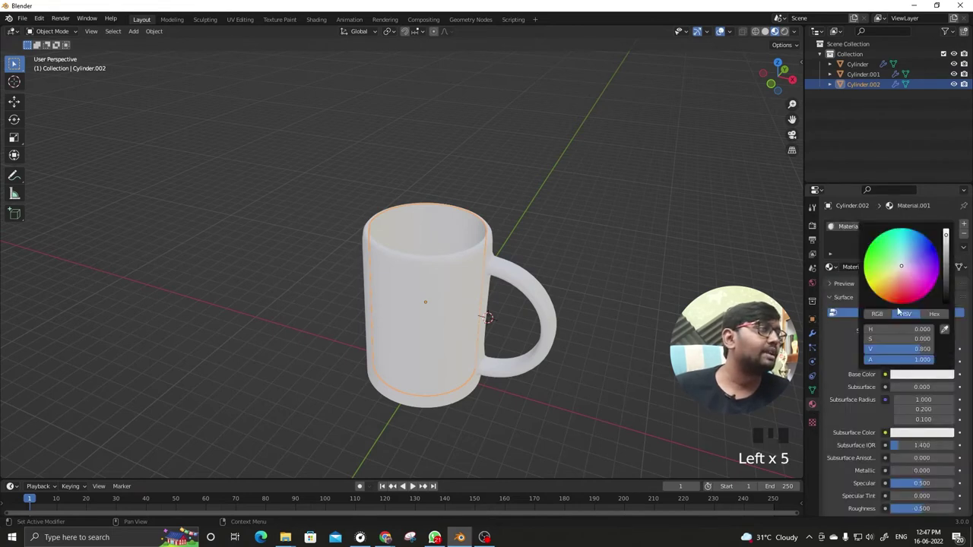
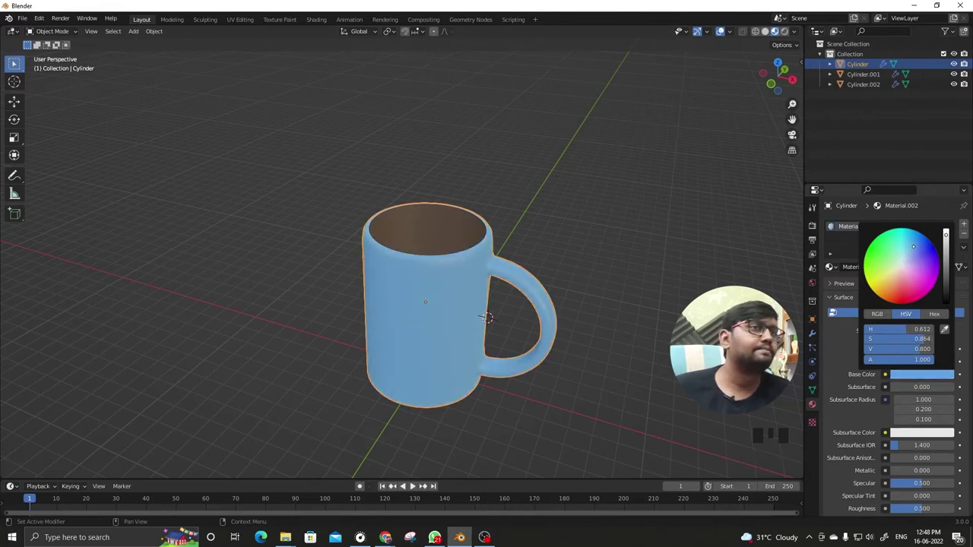
- Give the exterior a blue Base Color and lighten it to a pale light blue
{"action": "left_click", "coordinate": [731, 308]}
{"action": "left_click_drag", "start_coordinate": [655, 343], "coordinate": [911, 376]}
{"action": "left_click", "coordinate": [911, 376]}
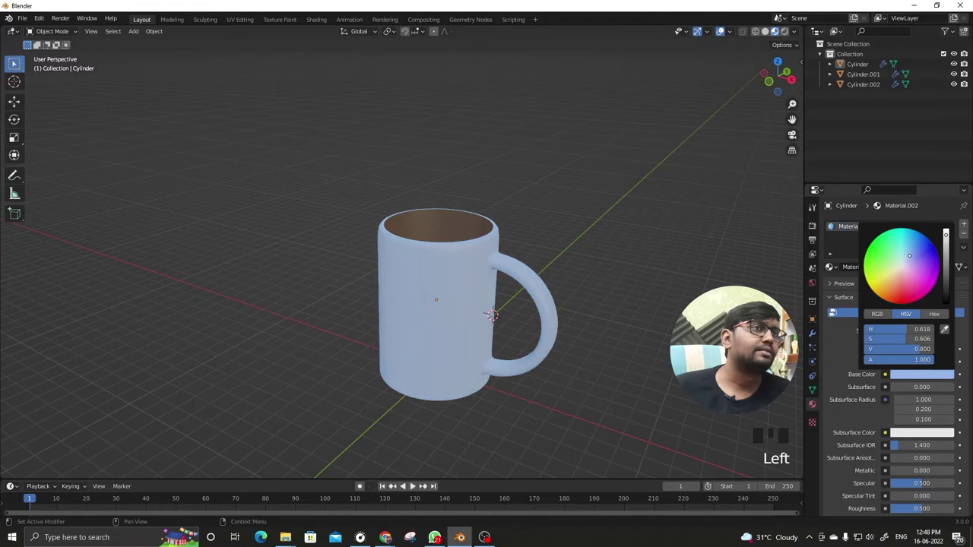
{"action": "left_click", "coordinate": [674, 297]}
{"action": "left_click_drag", "start_coordinate": [625, 323], "coordinate": [907, 378]}
{"action": "left_click", "coordinate": [907, 378]}
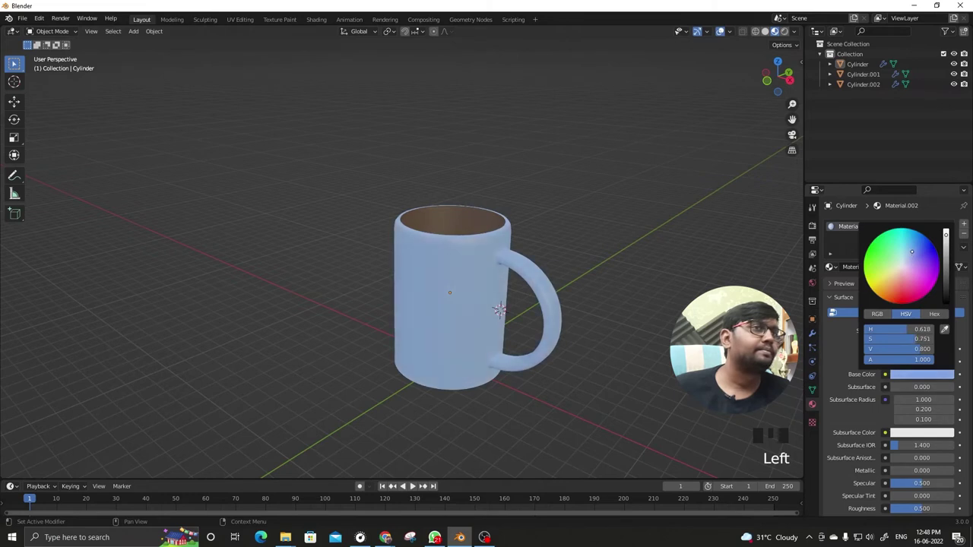
{"action": "left_click", "coordinate": [672, 315]}
{"action": "left_click_drag", "start_coordinate": [629, 367], "coordinate": [597, 355]}
{"action": "scroll", "scroll_direction": "down", "scroll_amount": 3}
{"action": "left_click_drag", "start_coordinate": [506, 327], "coordinate": [498, 312]}
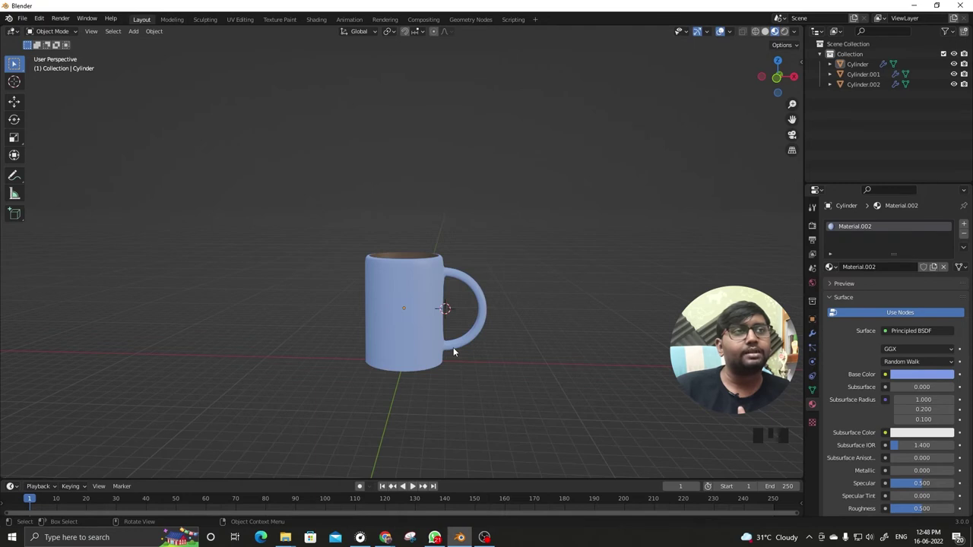
{"action": "scroll", "scroll_direction": "up", "scroll_amount": 3}
{"action": "scroll", "scroll_direction": "up", "scroll_amount": 3}
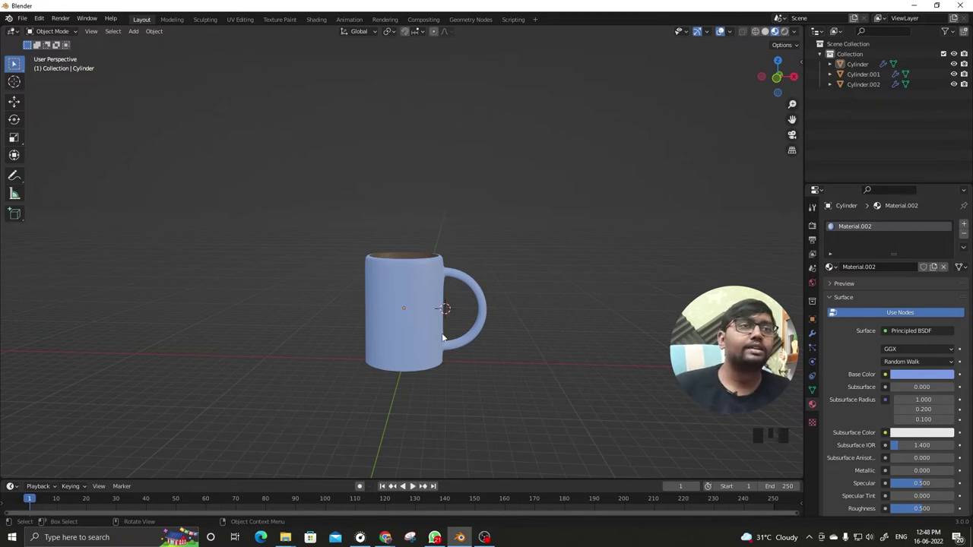
- Select the outer Cylinder with handle and switch to Edge select mode
{"action": "left_click", "coordinate": [433, 336]}
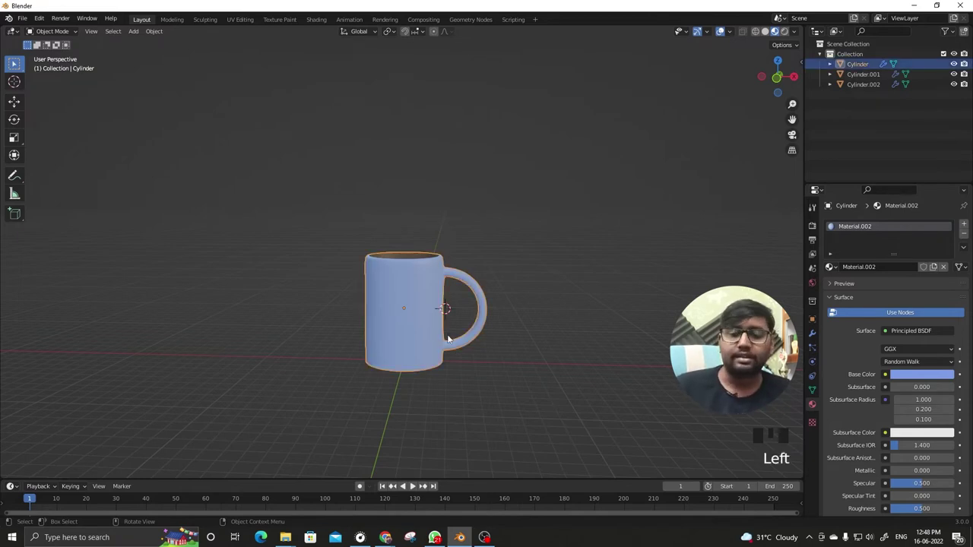
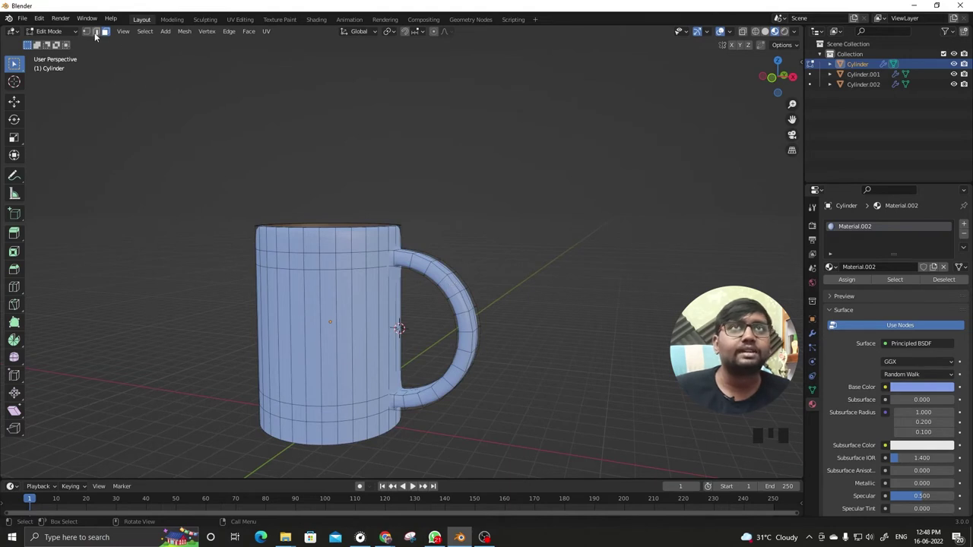
{"action": "left_click", "coordinate": [98, 38]}
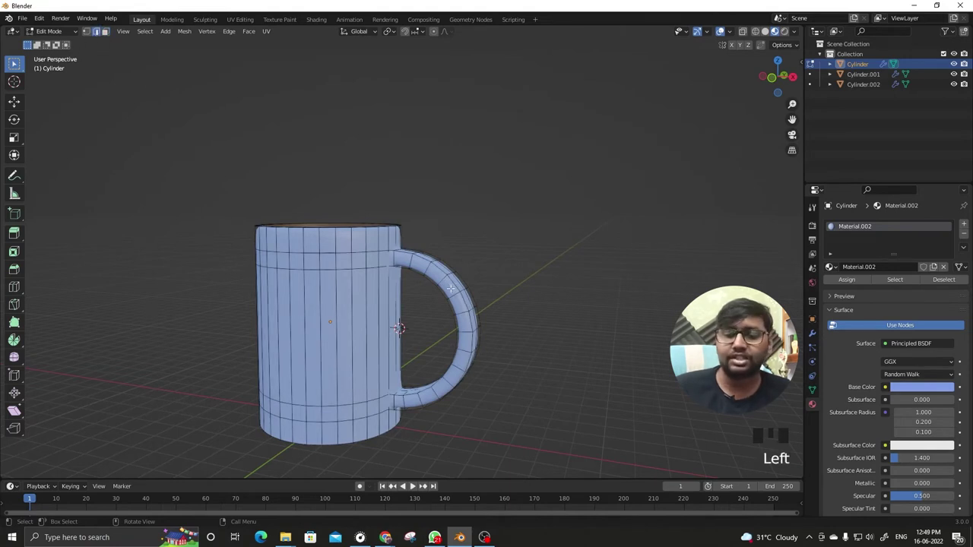
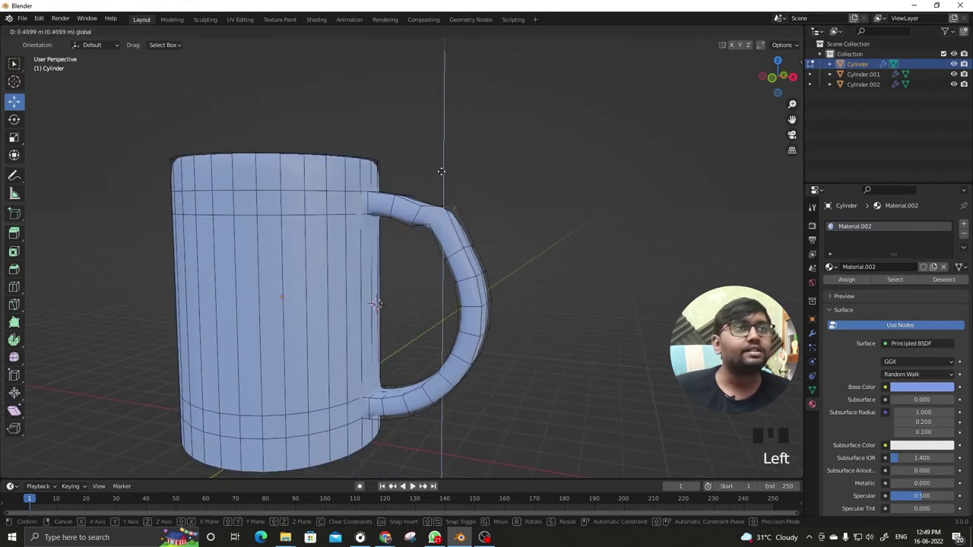
- Undo the last move, turn on Proportional Editing and choose Smooth falloff
{"action": "key", "text": "ctrl+z"}
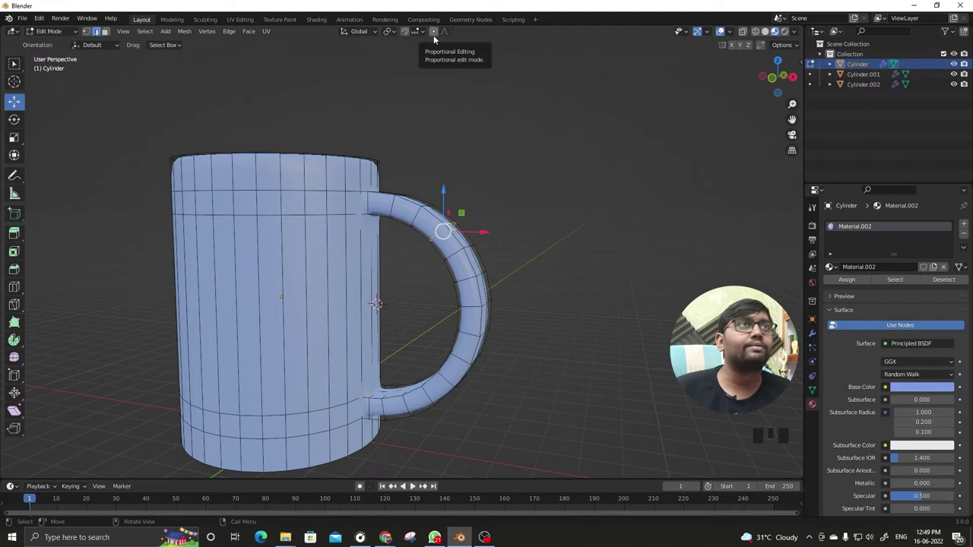
{"action": "left_click", "coordinate": [437, 41]}
{"action": "left_click", "coordinate": [457, 39]}
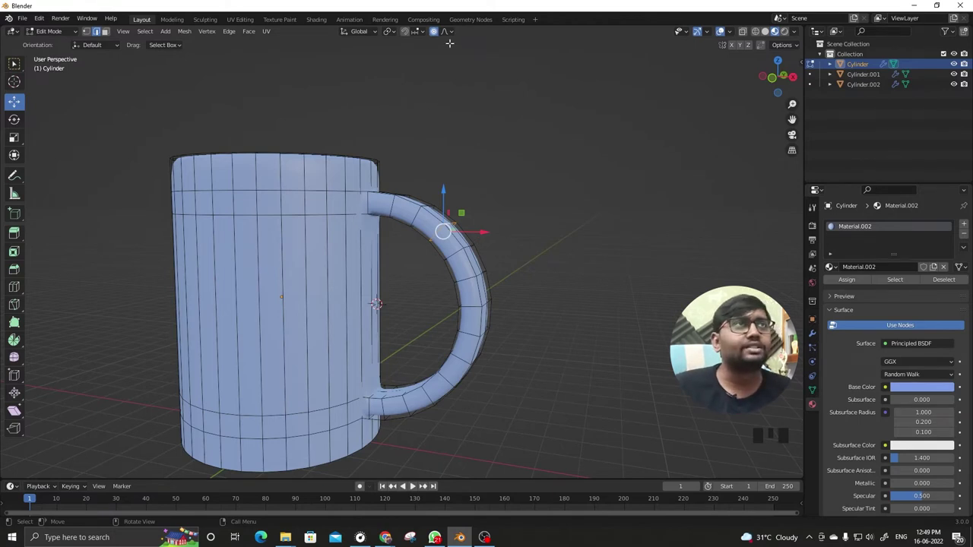
{"action": "left_click_drag", "start_coordinate": [455, 38], "coordinate": [458, 81]}
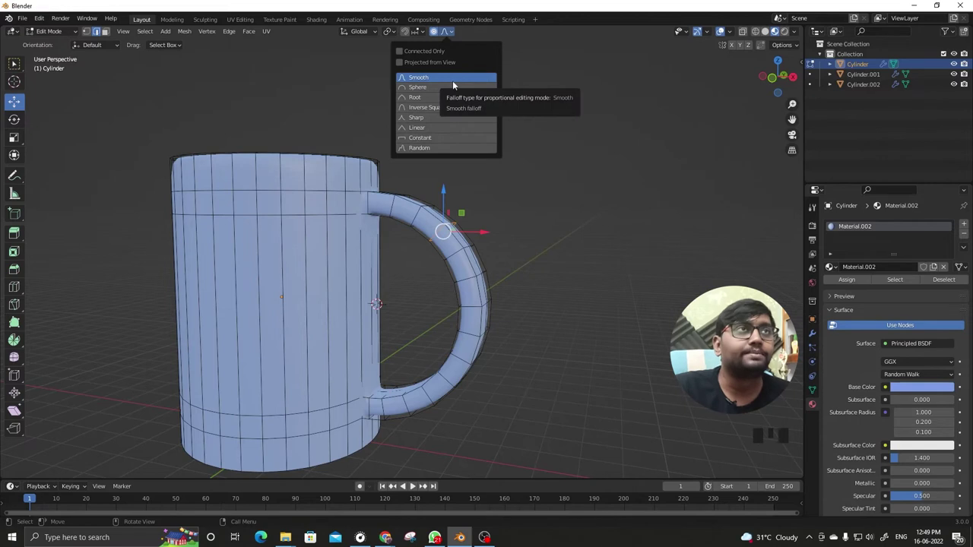
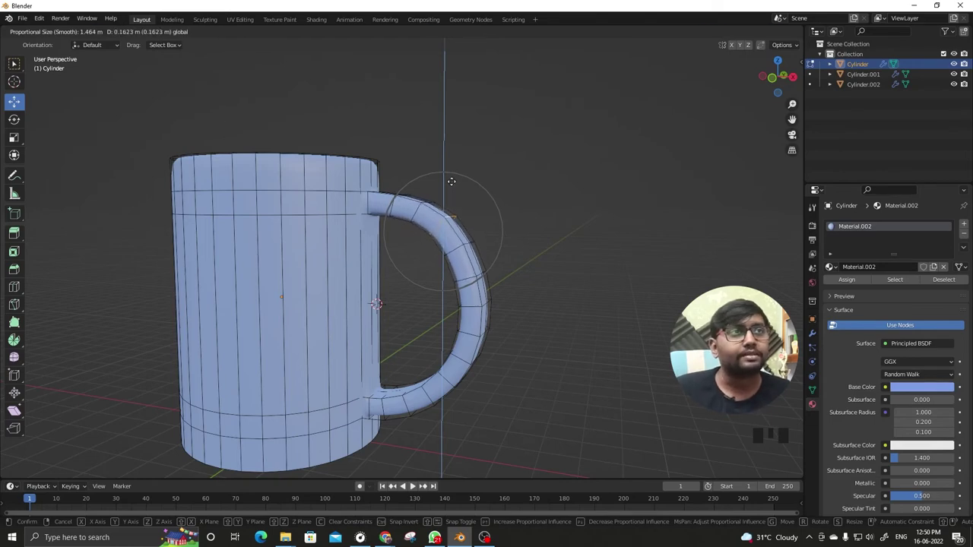
- Switch to Front Orthographic view to reshape the handle straight-on
{"action": "key", "text": "KP_1"}
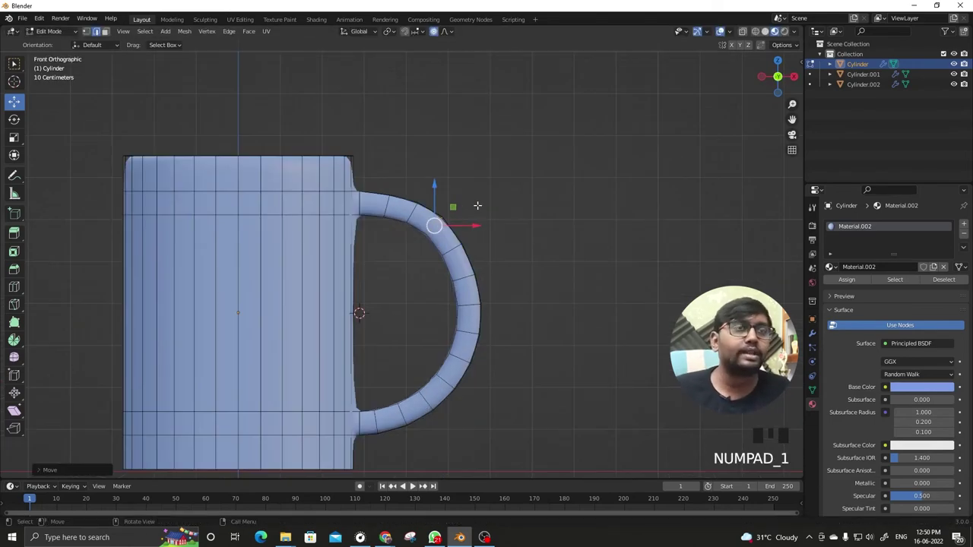
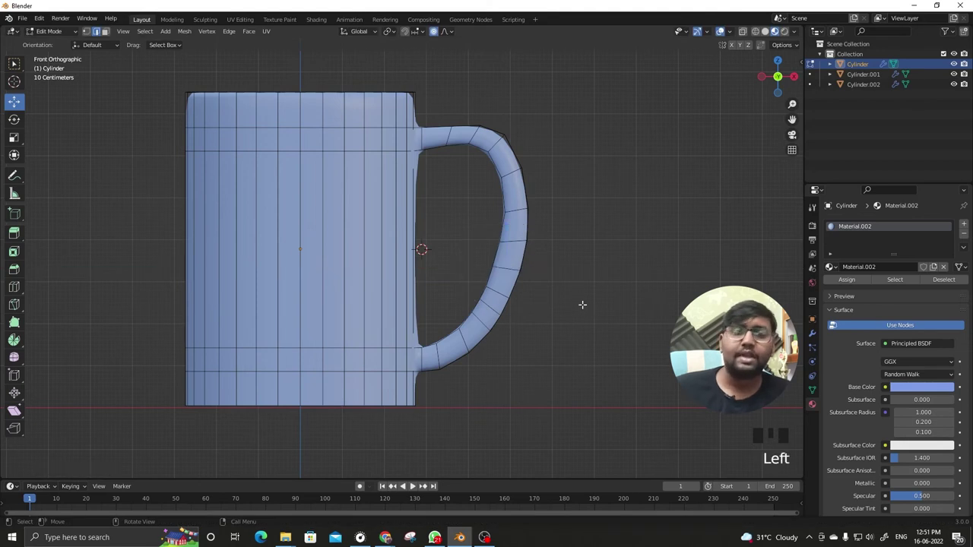
- Return to Object Mode and orbit around the finished mug, looking down into its brown interior
{"action": "key", "text": "Tab"}
{"action": "left_click_drag", "start_coordinate": [548, 288], "coordinate": [579, 280]}
{"action": "left_click", "coordinate": [579, 281]}
{"action": "left_click_drag", "start_coordinate": [436, 257], "coordinate": [462, 232]}
{"action": "scroll", "scroll_direction": "down", "scroll_amount": 3}
{"action": "left_click_drag", "start_coordinate": [474, 232], "coordinate": [484, 232]}
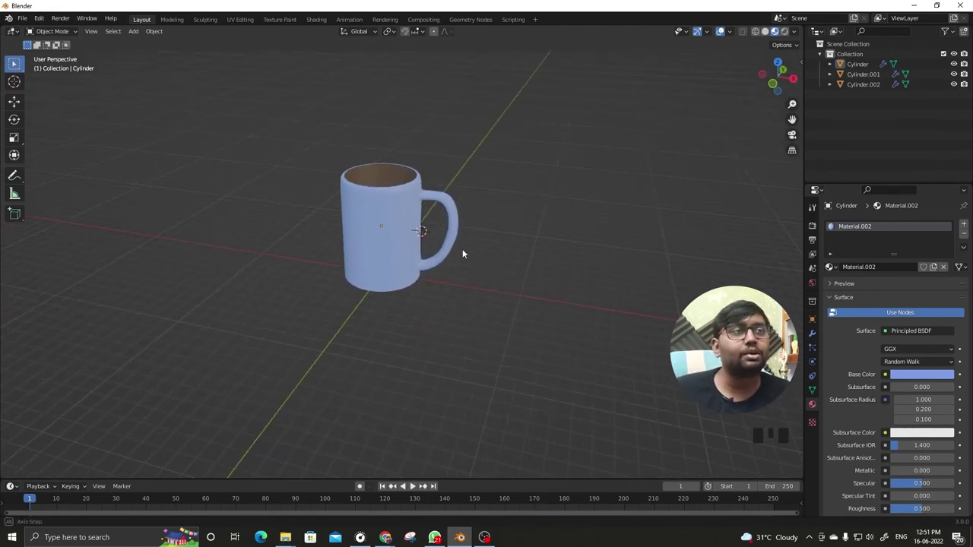